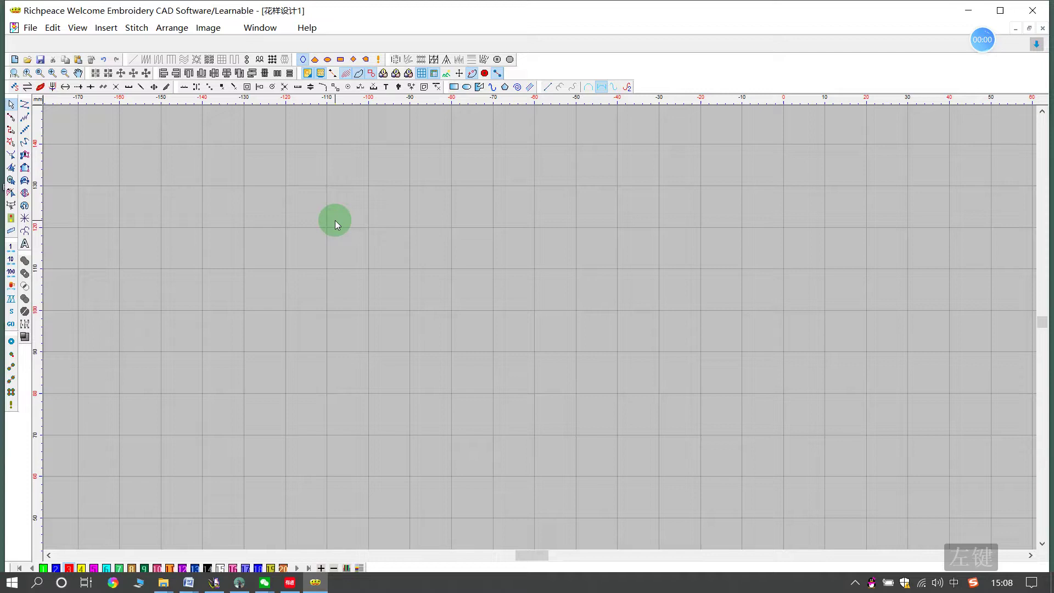
# Step: Draw a closed four-corner diamond outline with the Run stitch line tool below the page centre
pyautogui.click(30, 147)
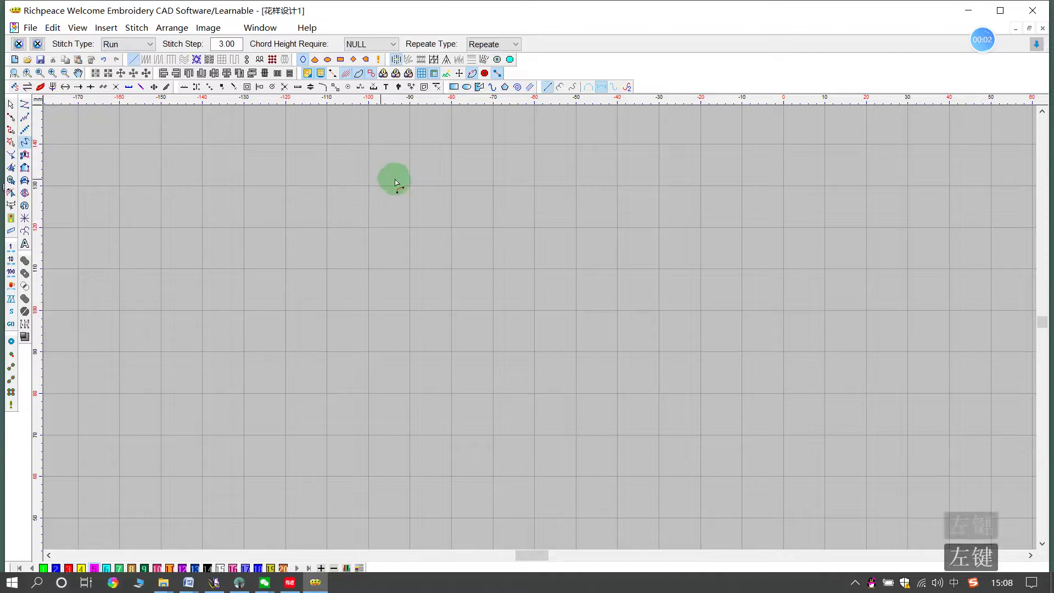
pyautogui.click(360, 65)
pyautogui.click(331, 315)
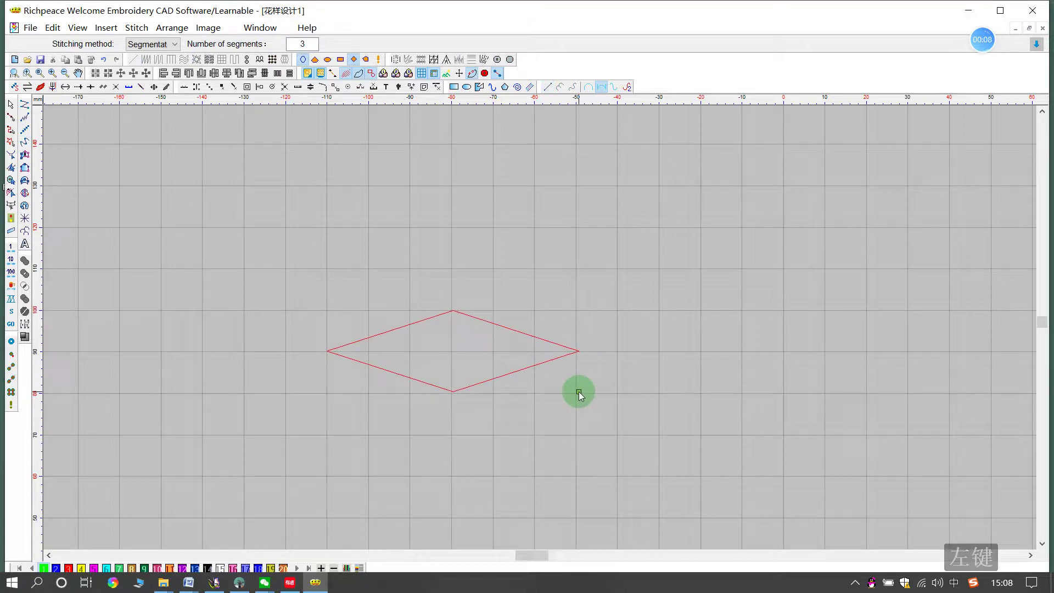
pyautogui.click(581, 396)
pyautogui.click(17, 109)
# Step: Select the new diamond outline with the Select tool
pyautogui.click(568, 382)
pyautogui.click(557, 345)
# Step: Reflect the diamond across a horizontal axis with Copy Reflect, stacking a mirrored copy above it
pyautogui.rightClick(556, 346)
pyautogui.click(578, 313)
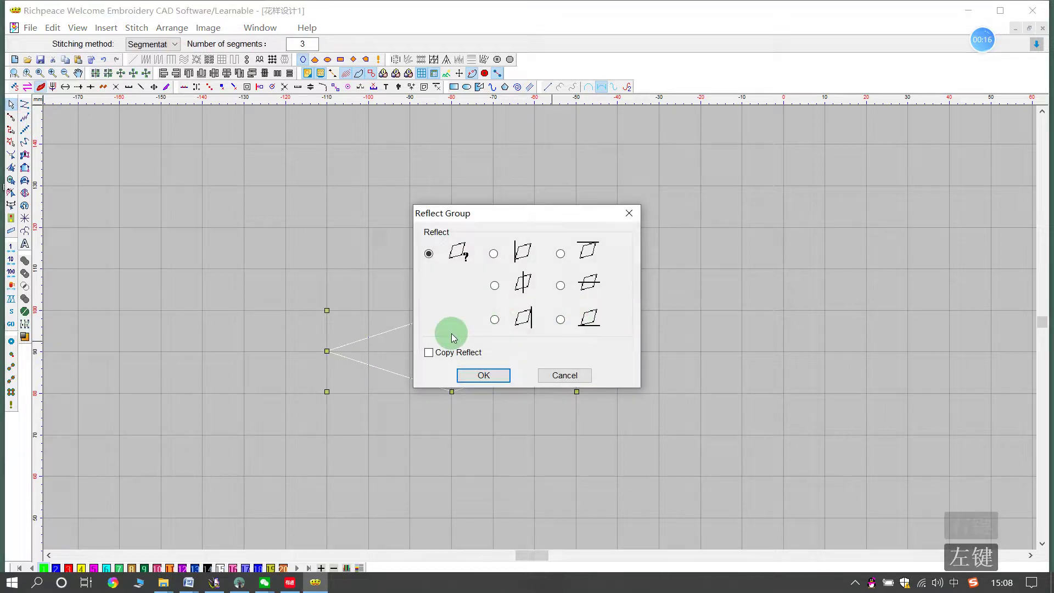
pyautogui.click(433, 355)
pyautogui.click(566, 324)
pyautogui.click(568, 363)
pyautogui.click(701, 444)
pyautogui.click(287, 191)
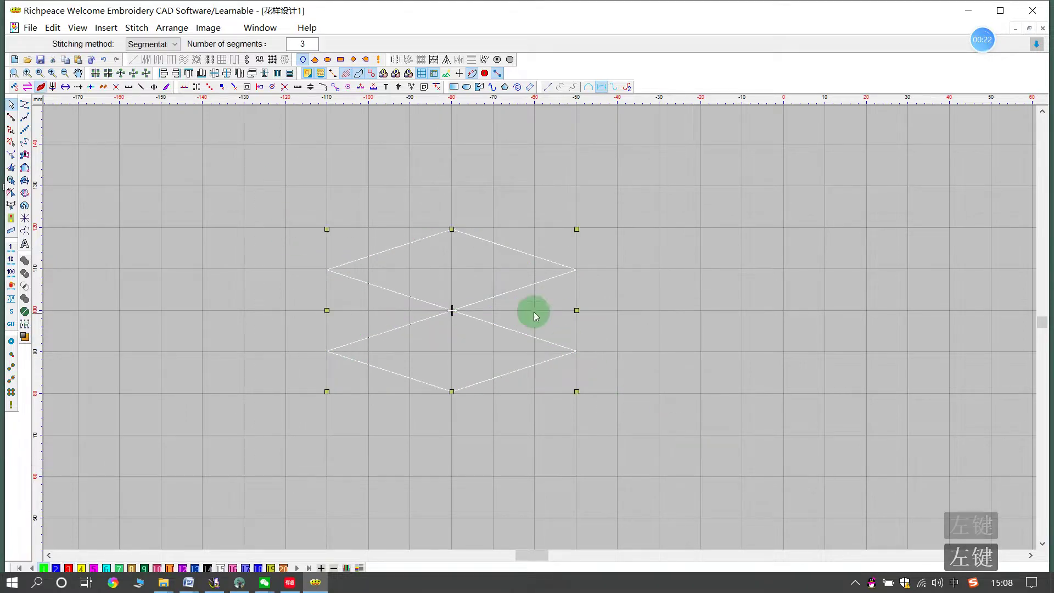
# Step: Select both stacked diamonds, zoom out, and mirror them sideways as a copy
pyautogui.rightClick(474, 277)
pyautogui.click(537, 475)
pyautogui.click(436, 359)
pyautogui.click(501, 323)
pyautogui.click(494, 381)
pyautogui.click(659, 382)
pyautogui.click(476, 328)
# Step: Reflect the whole group downward with Copy Reflect, growing the lattice to 2 by 4 diamonds
pyautogui.rightClick(340, 204)
pyautogui.click(386, 401)
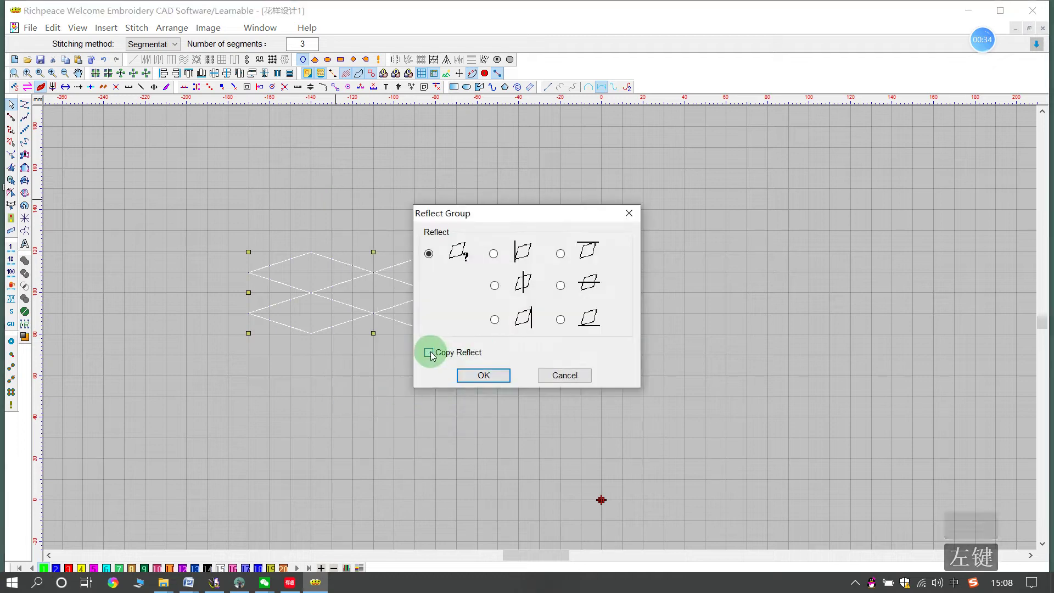
pyautogui.click(517, 345)
pyautogui.click(564, 257)
pyautogui.click(499, 378)
pyautogui.click(615, 370)
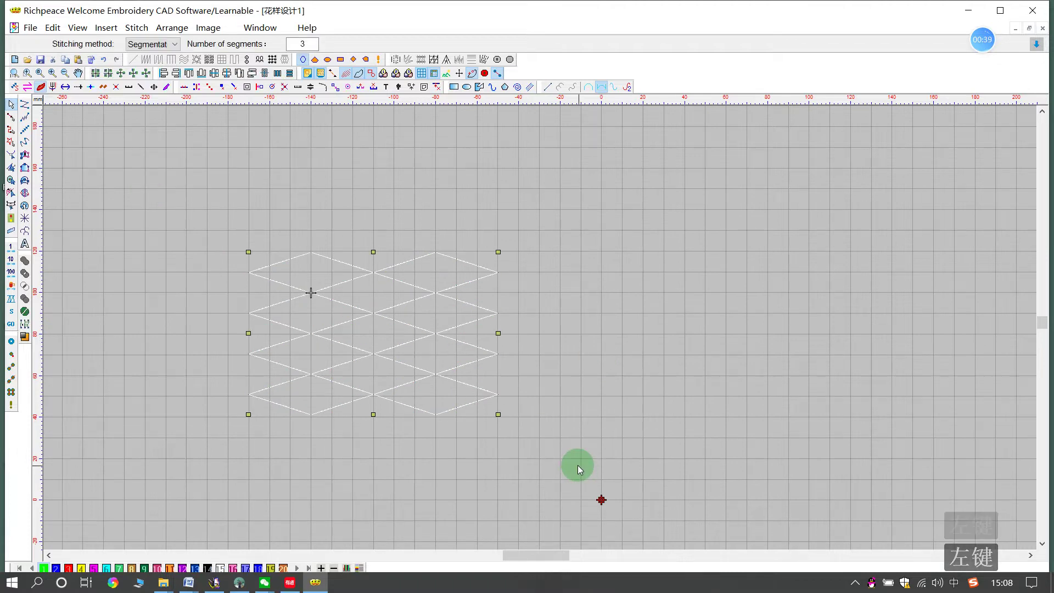
# Step: Generate stitches for the diamond lattice, turning it into green stitch lines
pyautogui.rightClick(553, 358)
pyautogui.click(590, 324)
pyautogui.click(440, 358)
# Step: Zoom in on the lattice crossings to inspect the stitch lines and finish the screen capture
pyautogui.click(568, 258)
pyautogui.click(496, 381)
pyautogui.click(576, 368)
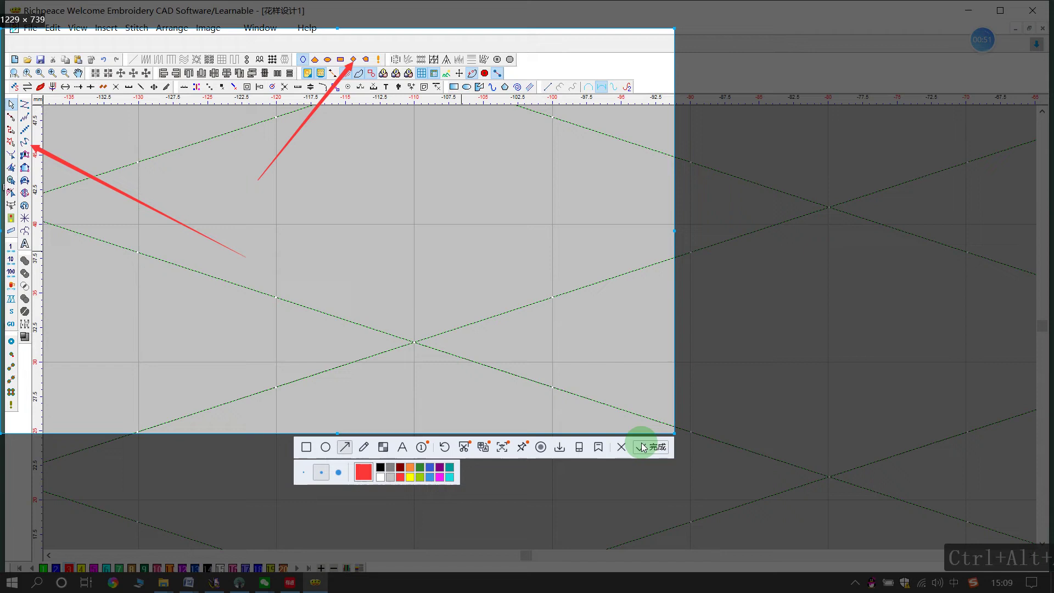
pyautogui.click(657, 448)
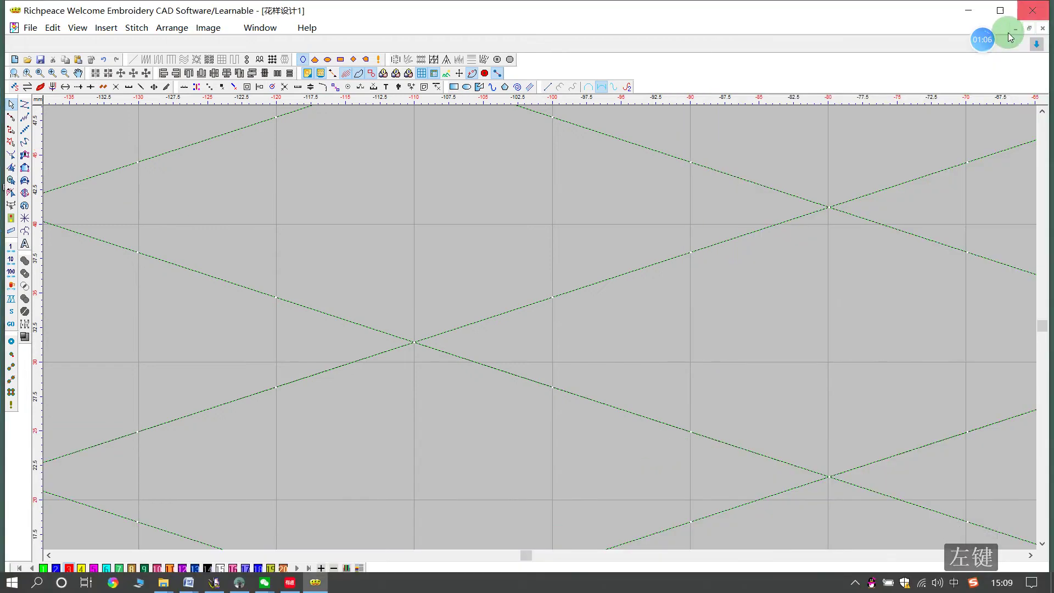